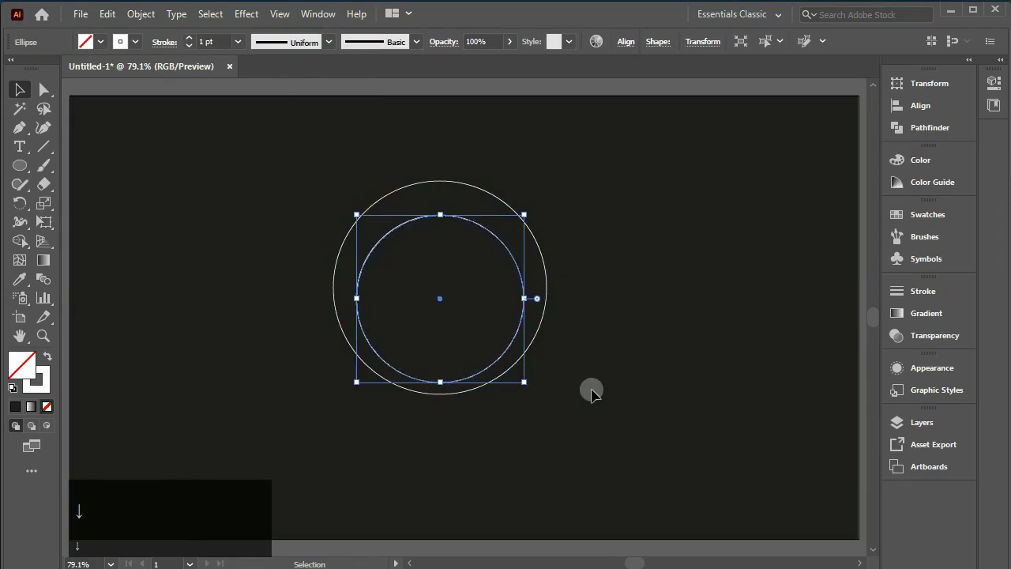
Step: Nudge the inner circle right to meet the outer circle's edge and select both circles
click(676, 324)
click(421, 226)
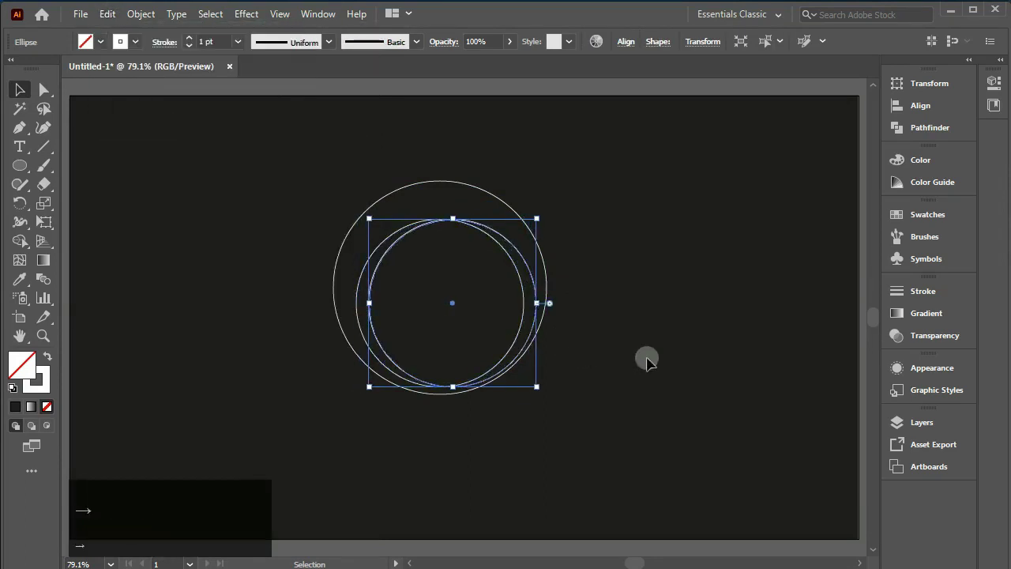
key(Right)
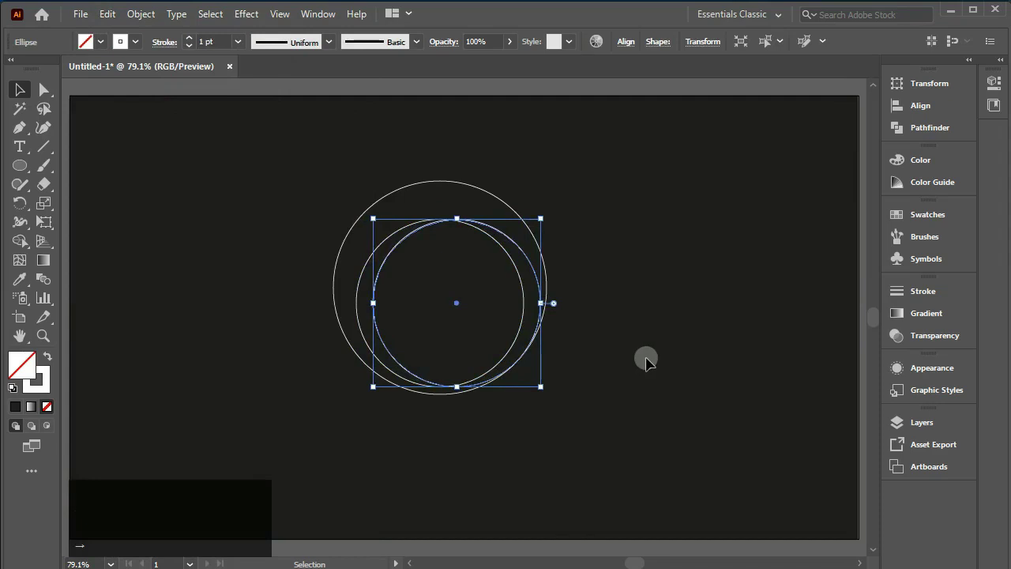
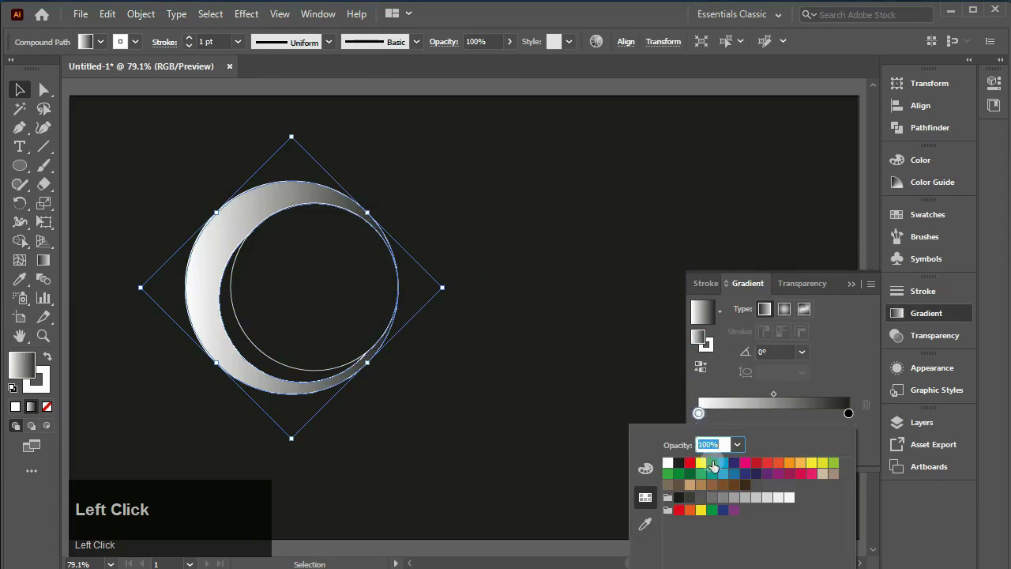
Step: Give the crescent a green radial gradient, shift its midpoint toward the end, and select the whole crescent
click(672, 479)
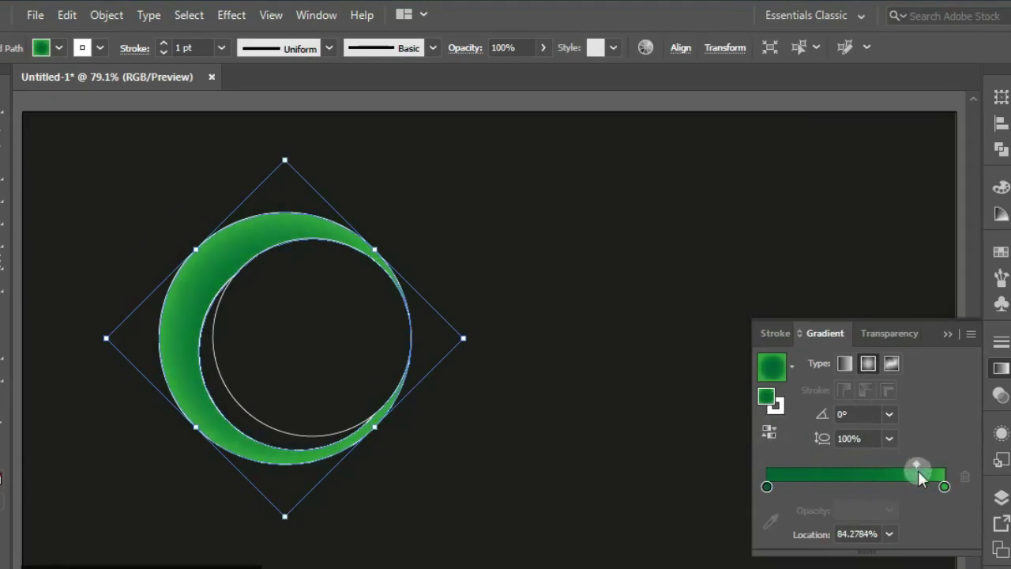
drag(825, 402, 858, 291)
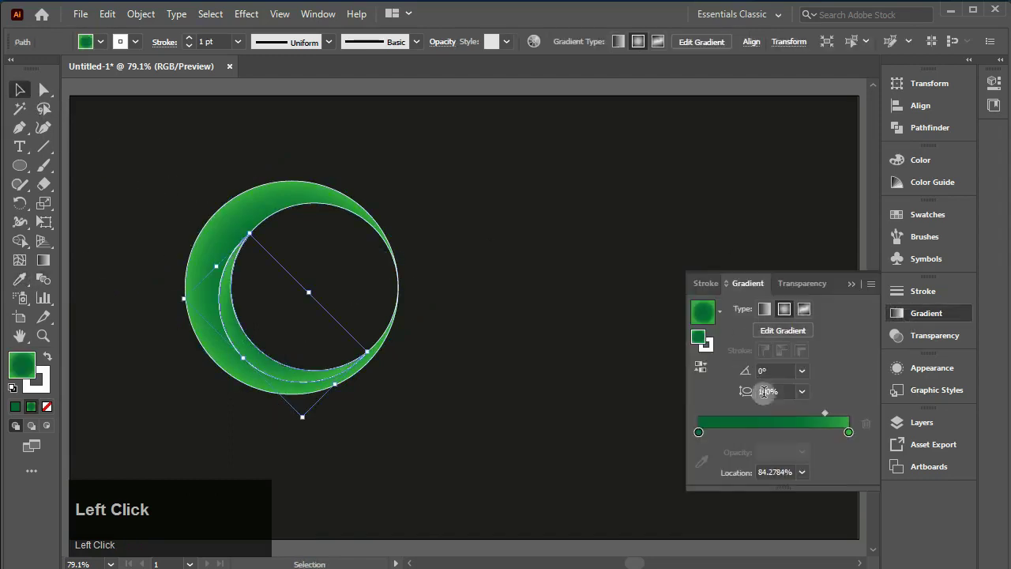
drag(829, 419, 711, 369)
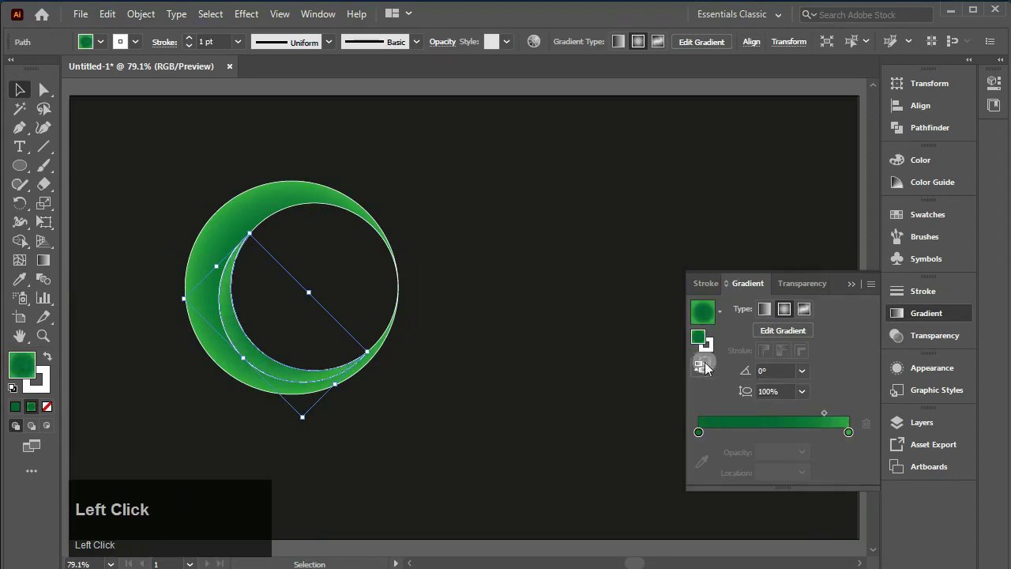
drag(854, 287, 480, 107)
Step: Reflect the green crescent as a copy and move it right so it touches the original
right_click(481, 107)
click(678, 353)
click(601, 350)
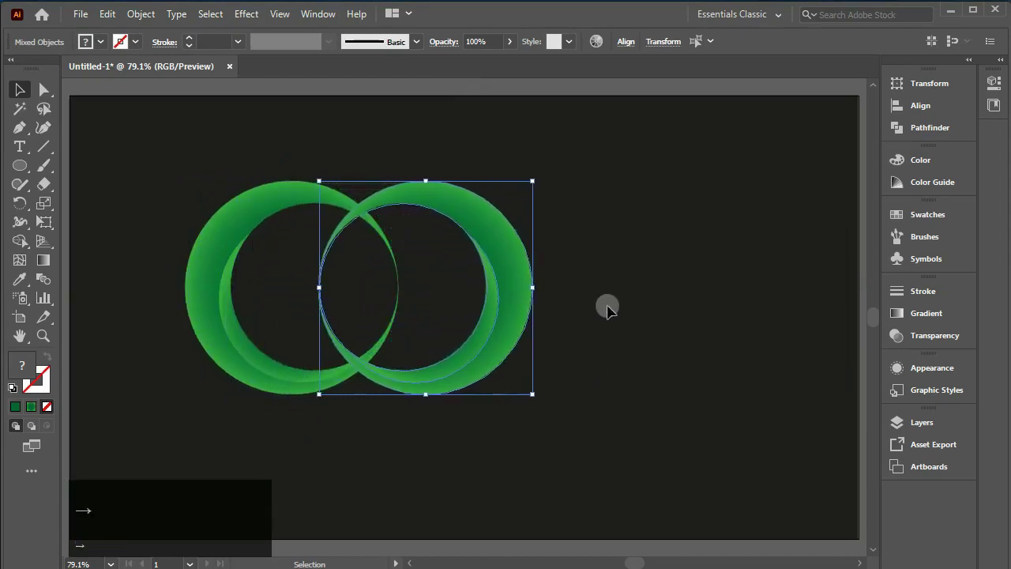
key(Right)
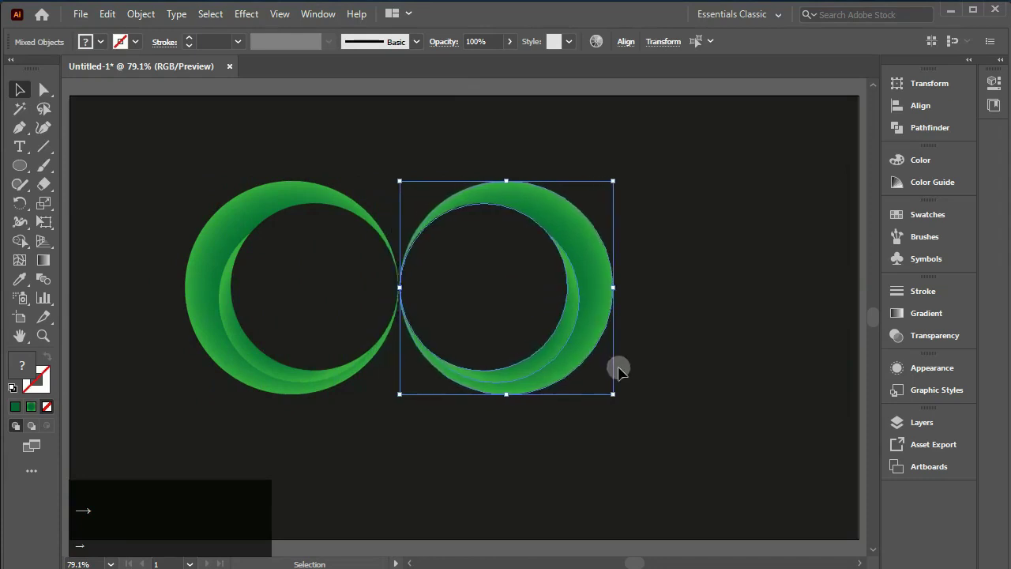
click(720, 304)
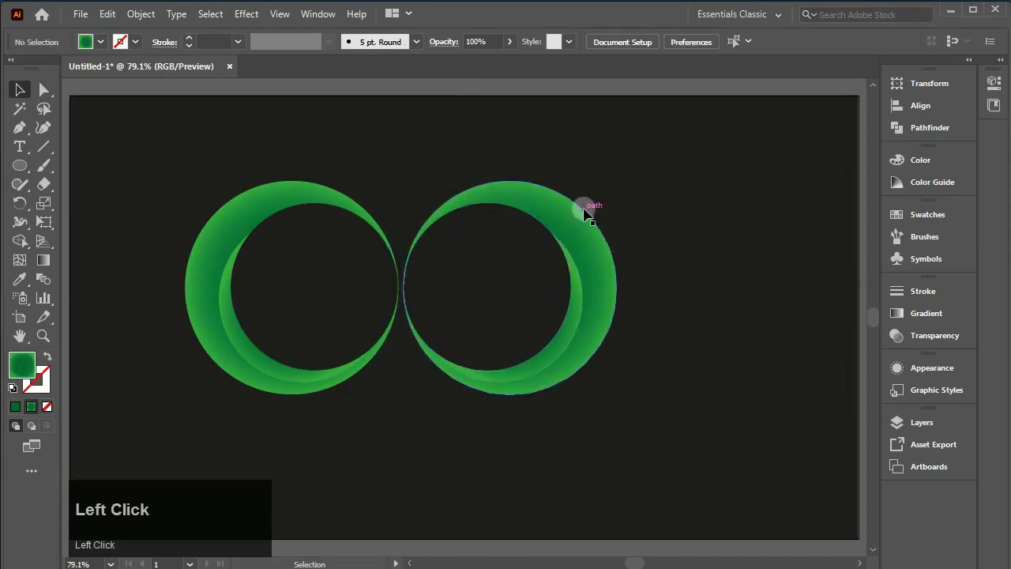
Step: Recolour the right crescent's gradient stops to pink
click(898, 310)
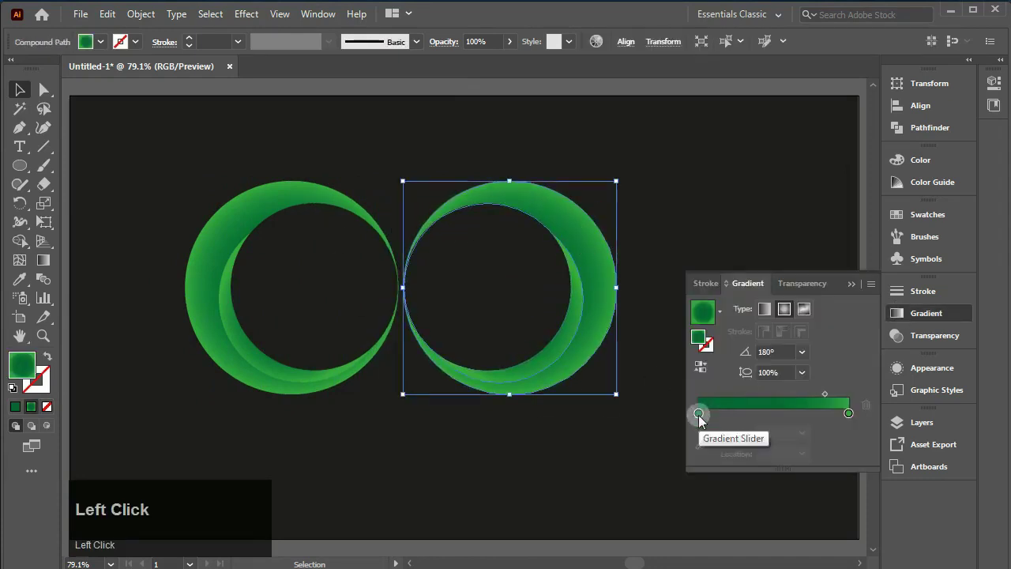
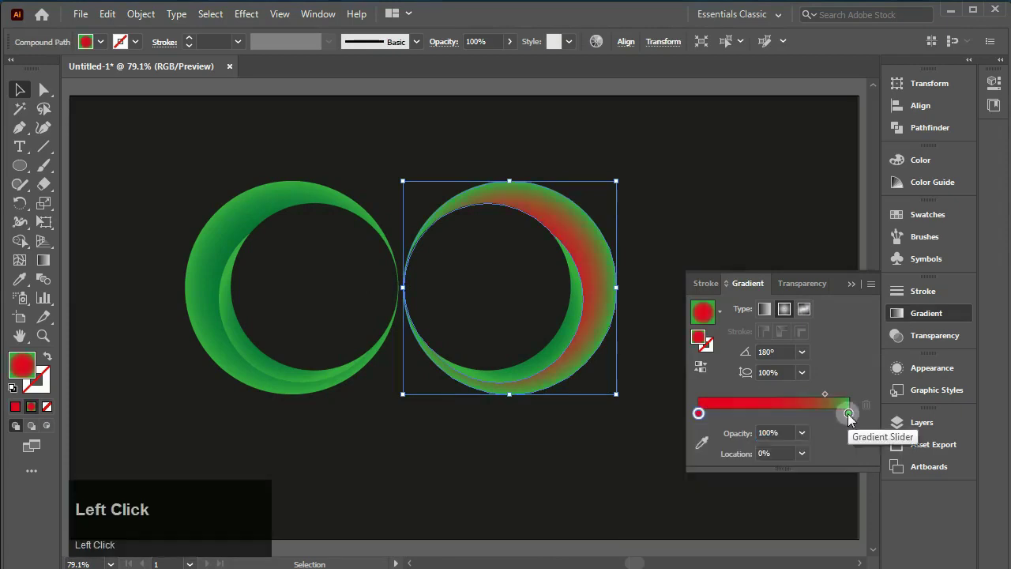
right_click(29, 170)
click(63, 172)
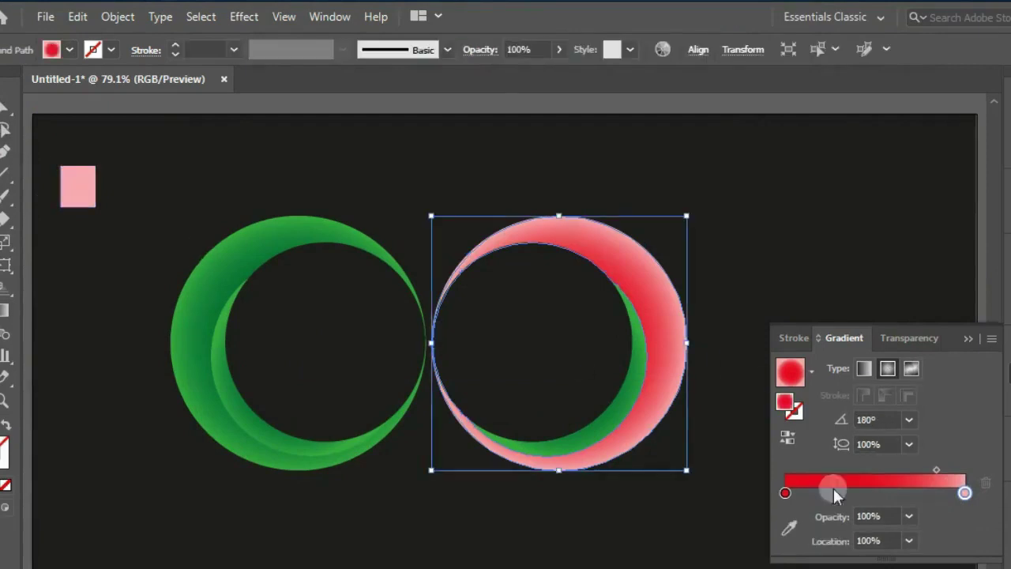
Step: Select both crescents and move the pair to the artboard centre
drag(812, 405, 197, 168)
drag(197, 167, 407, 294)
drag(408, 294, 120, 15)
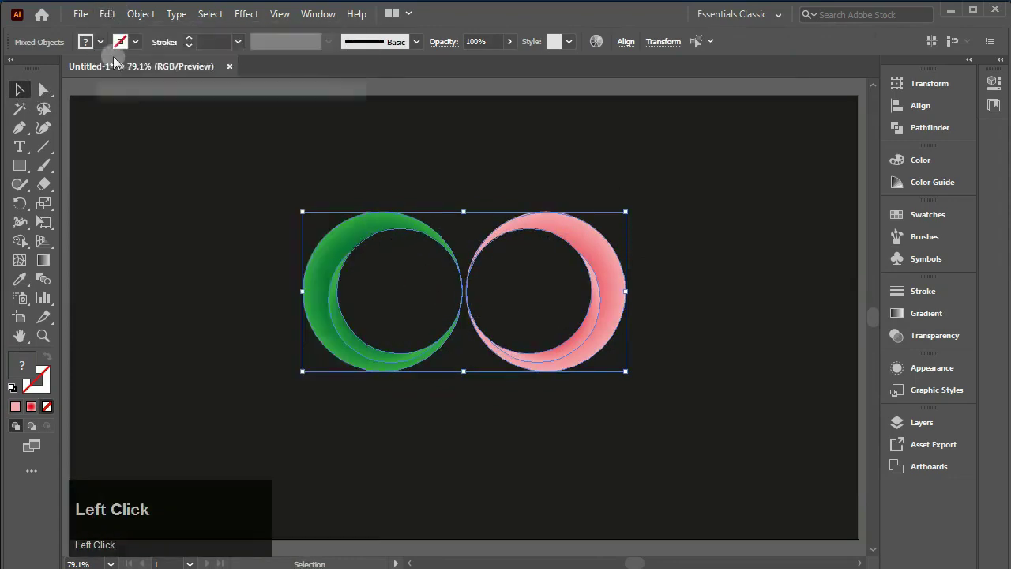
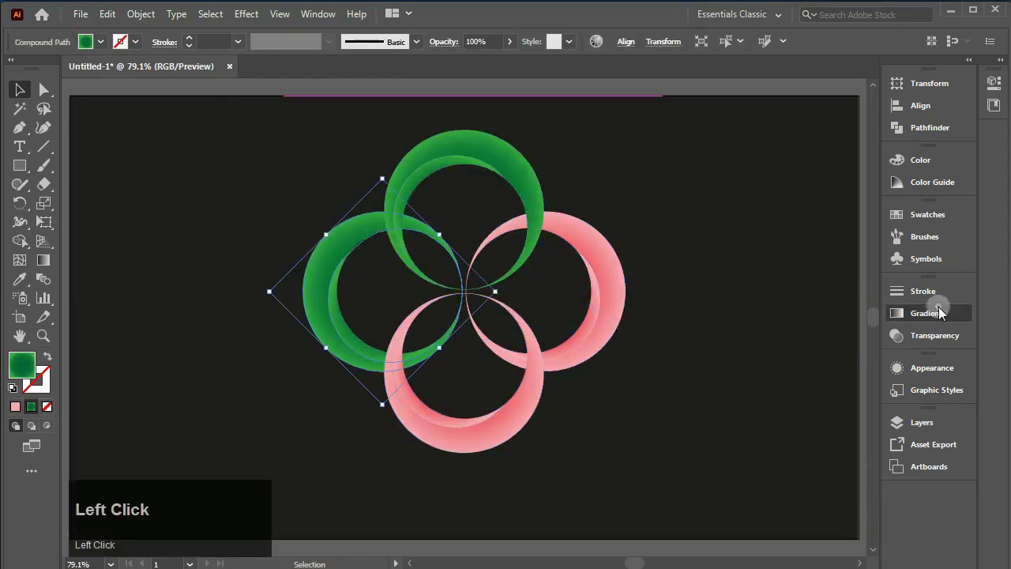
Step: Set the left crescent's gradient stops to yellow and orange swatches and reposition the gradient across it
click(702, 420)
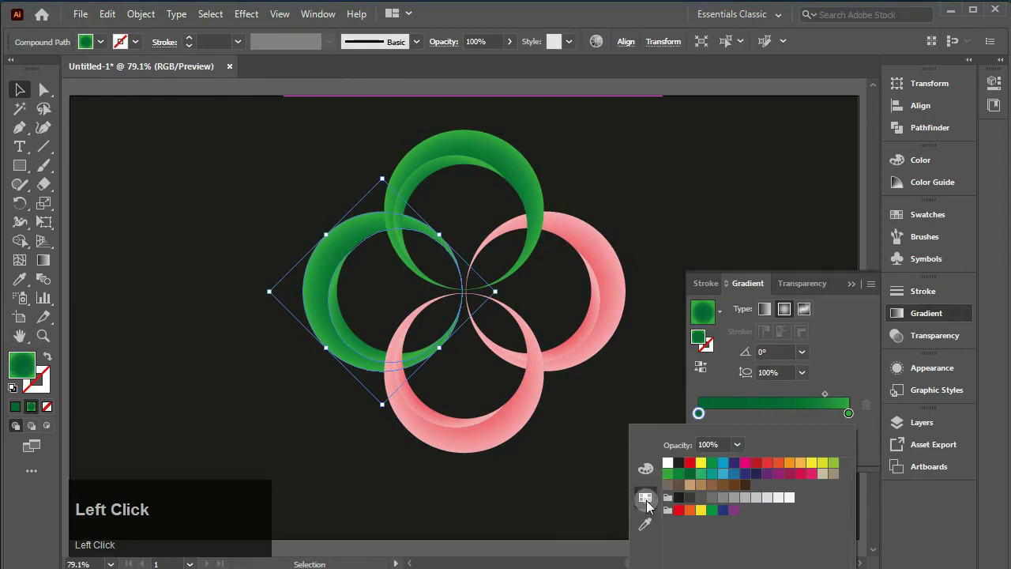
click(856, 418)
click(855, 418)
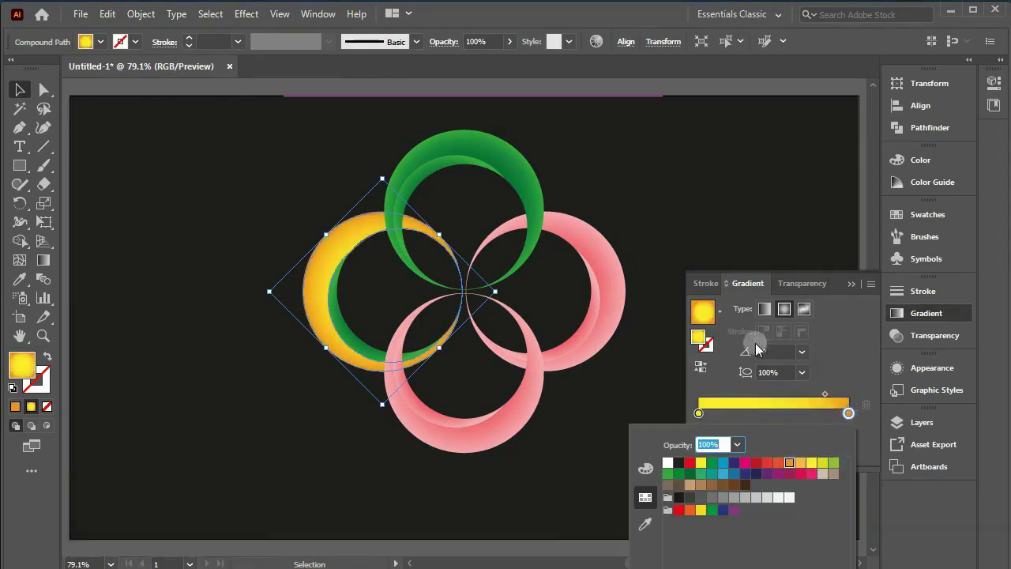
click(710, 371)
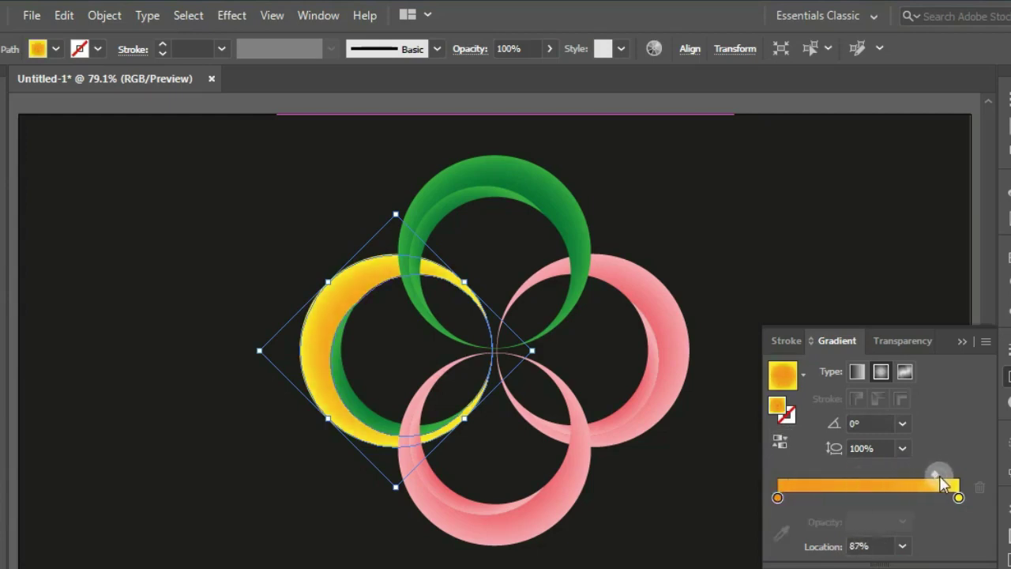
click(298, 335)
drag(922, 328, 855, 289)
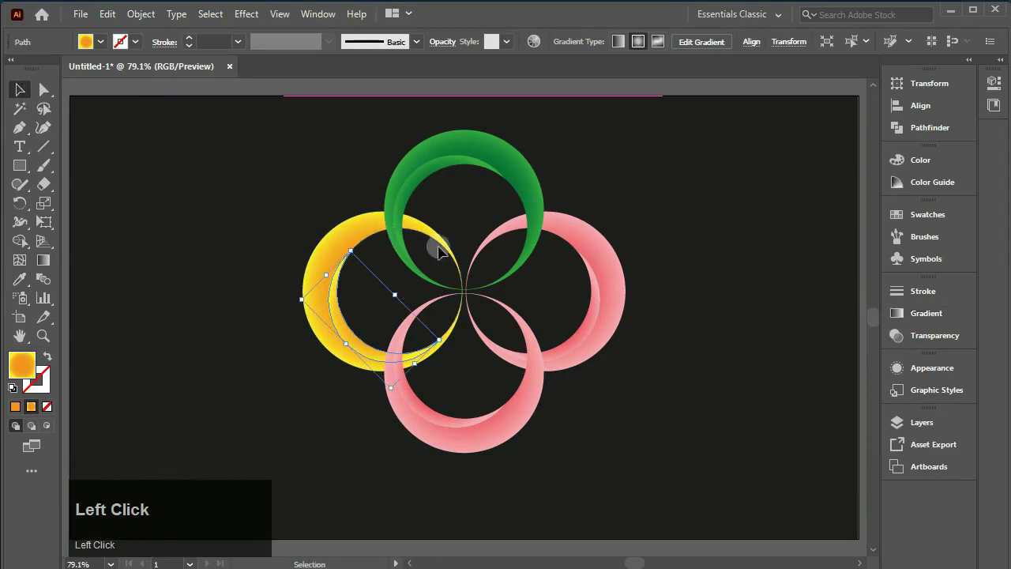
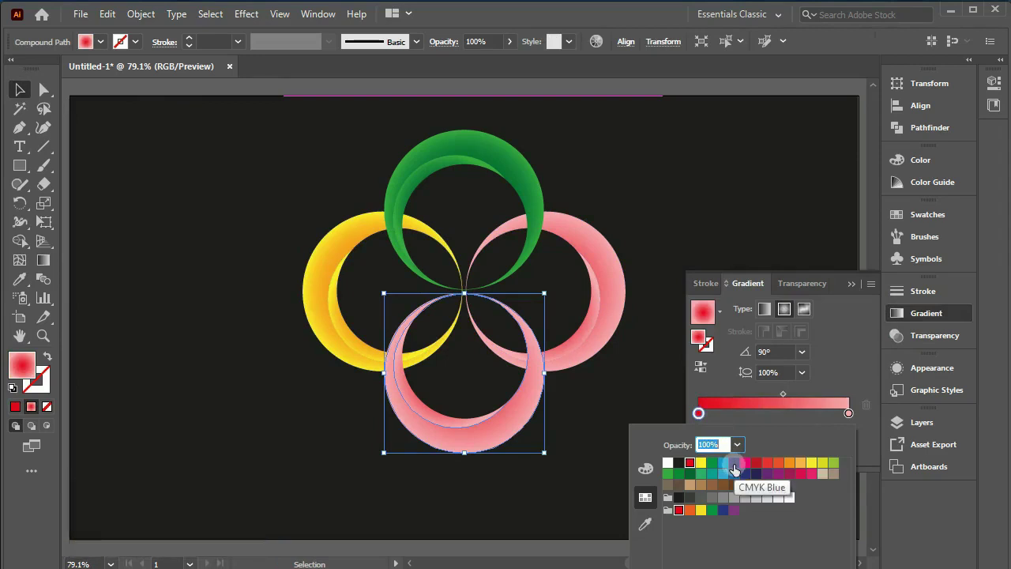
Step: Set the bottom crescent's gradient stop to a blue swatch
click(738, 473)
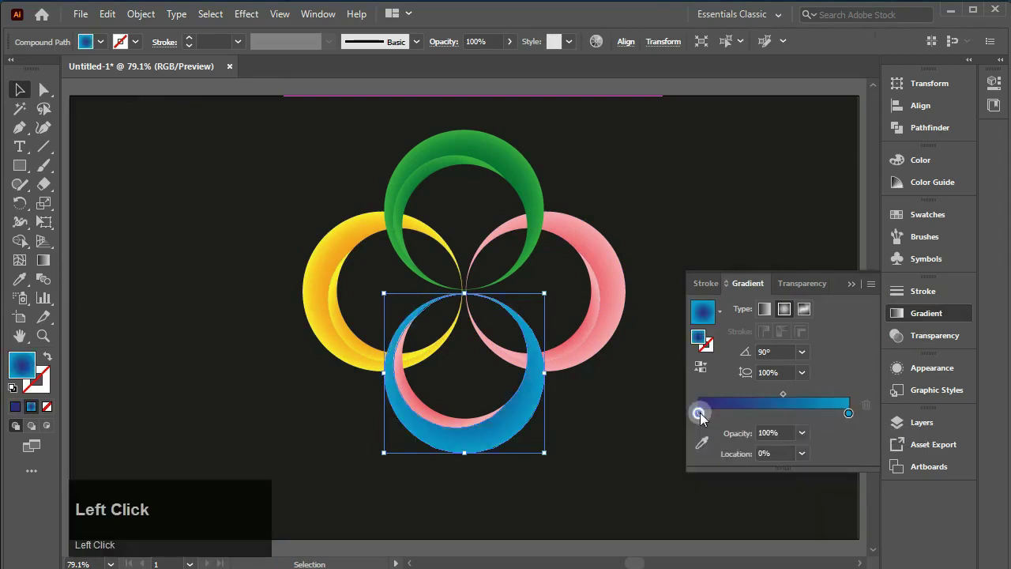
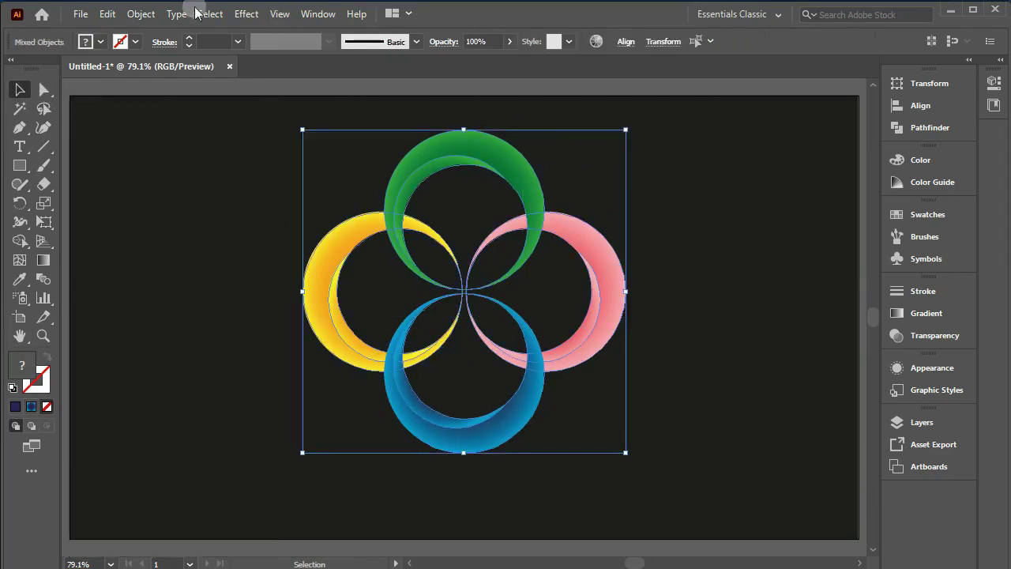
Step: Reach the Edit menu commands to copy the whole flower
click(110, 19)
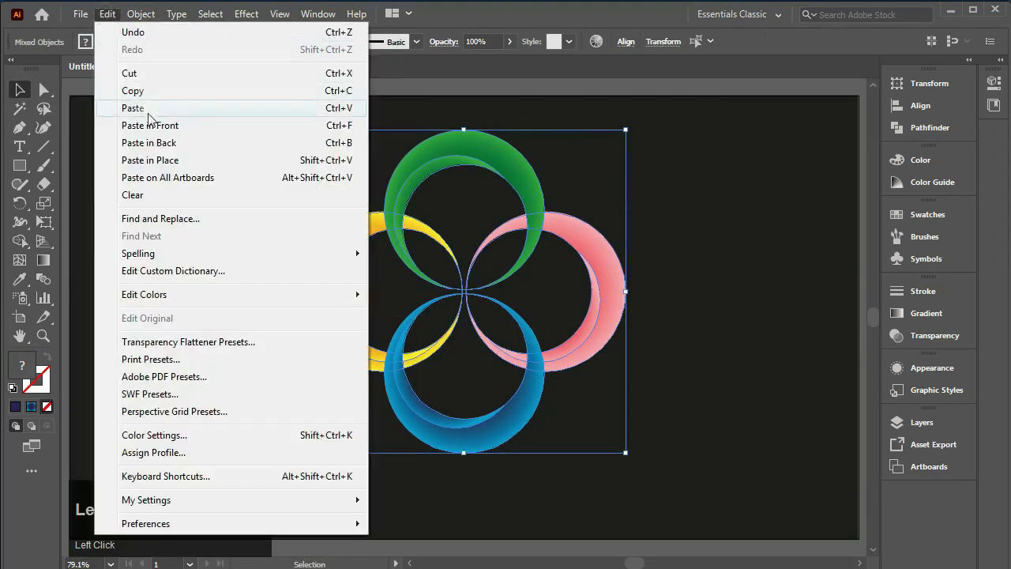